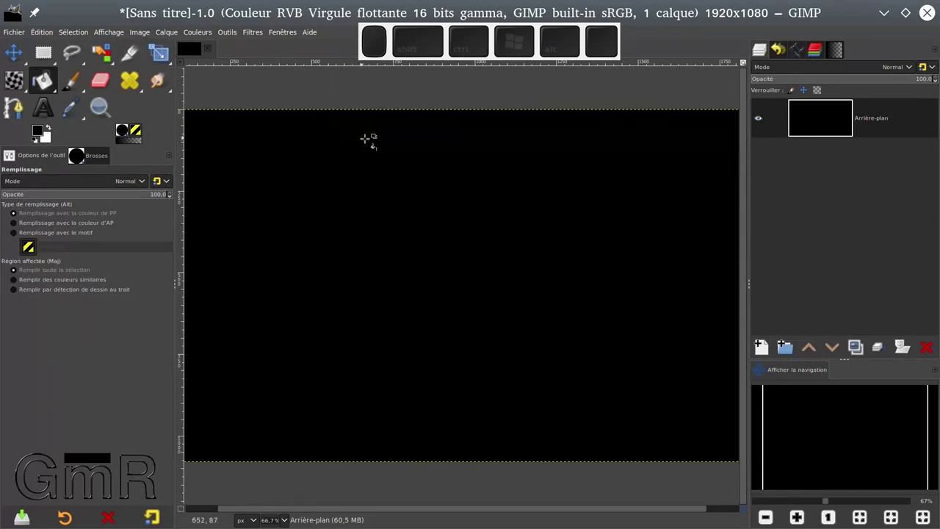
- Zoom the black canvas out and back in before showing the grid and adding the photo layer
scroll("down", 3)
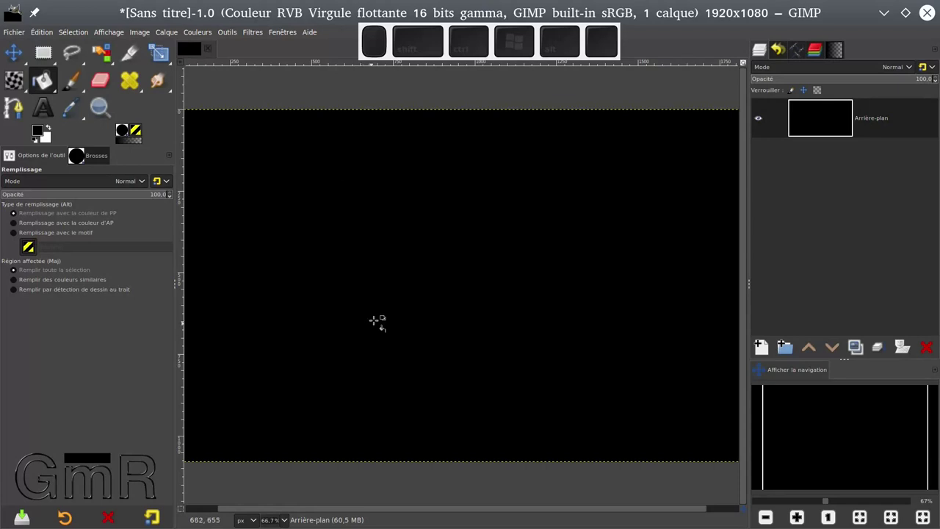
scroll("down", 3)
scroll("up", 3)
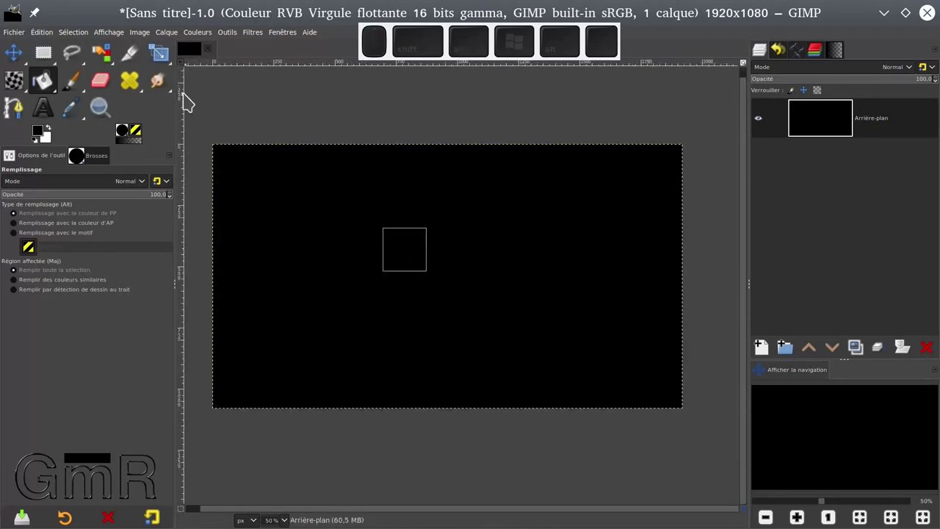
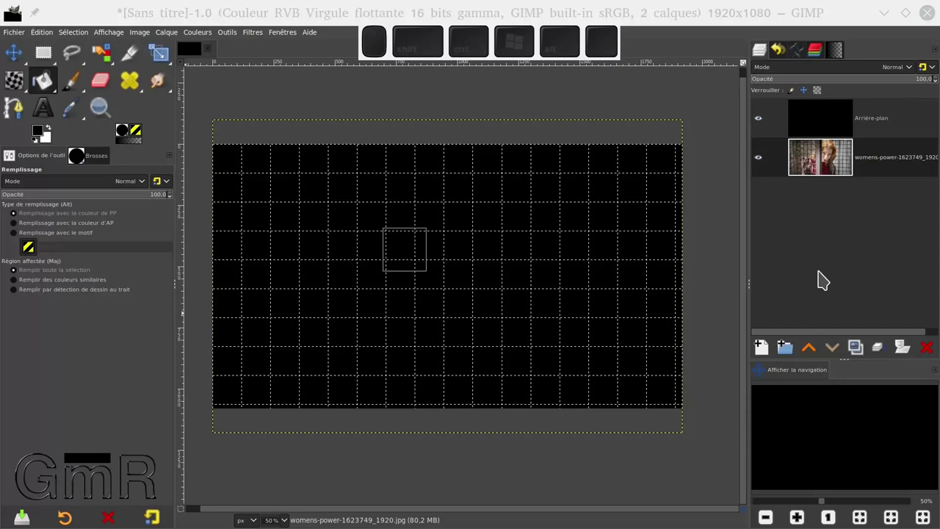
- Raise the photo above the background and scale it to 601×401 px in the lower-left corner
left_click(813, 351)
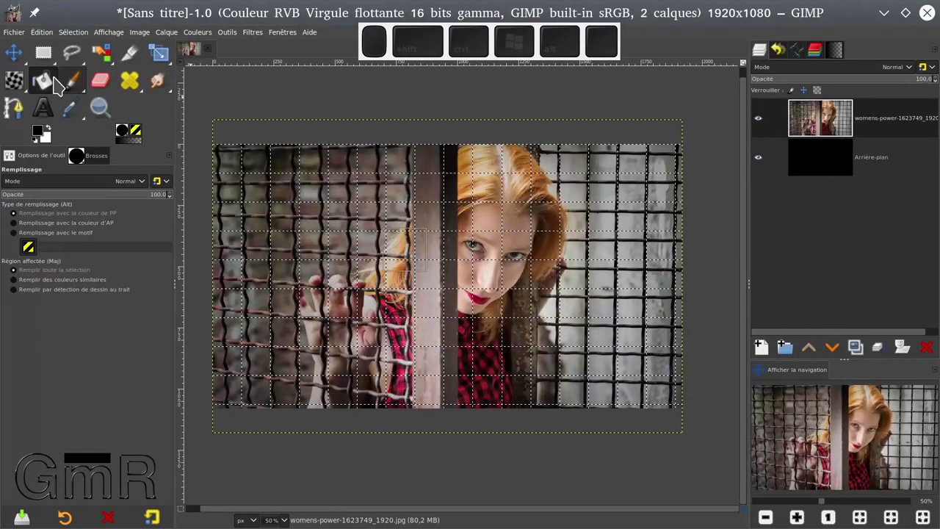
left_click(169, 56)
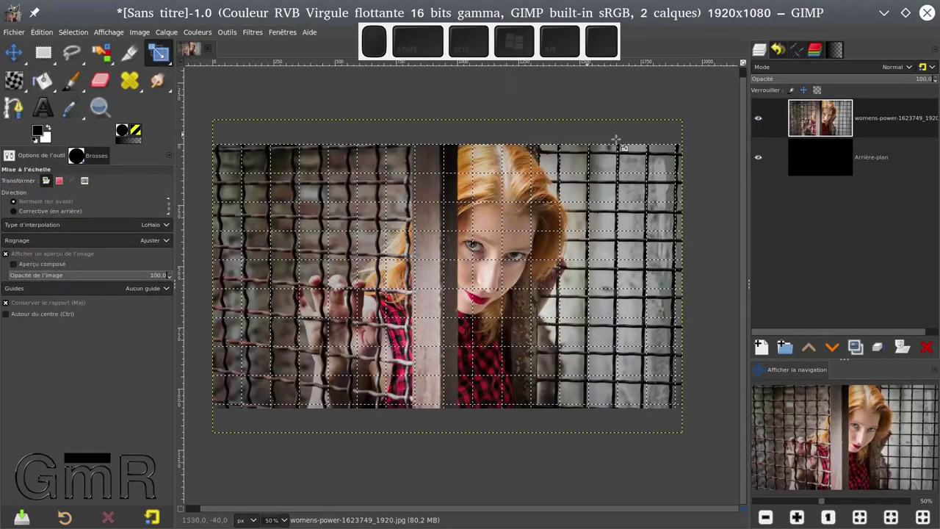
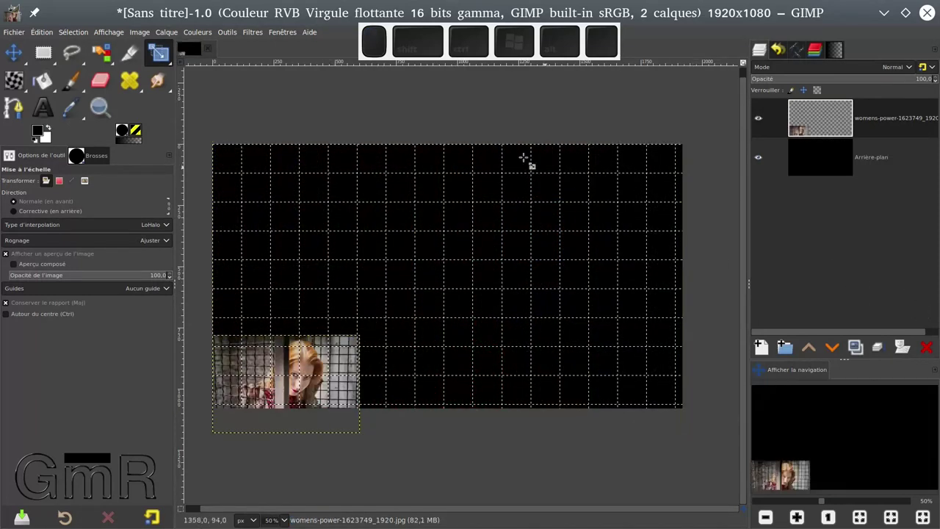
left_click(16, 57)
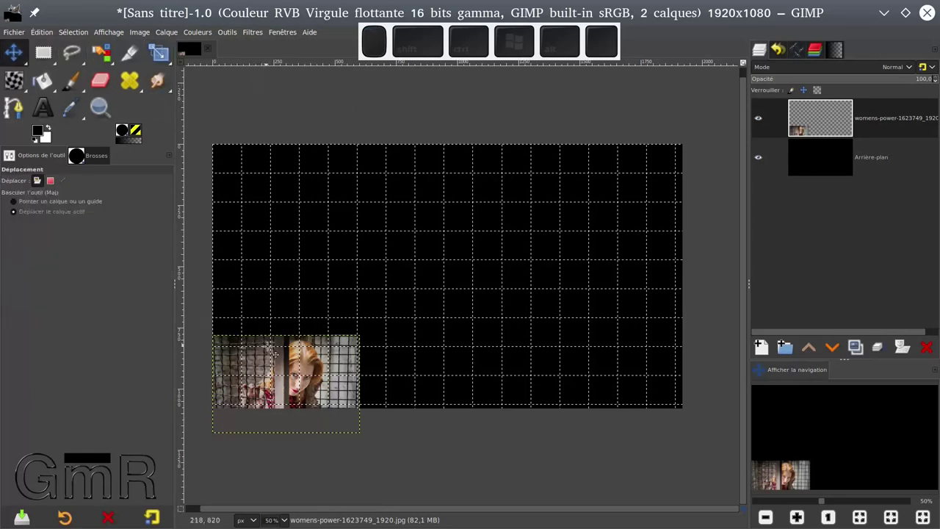
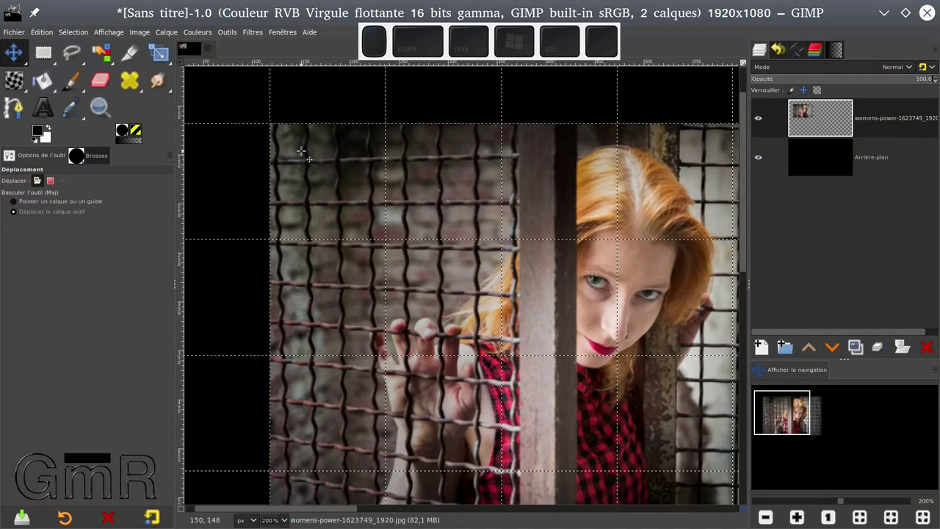
- Drag the 532×355 px photo toward the centre of the black canvas, zooming to check placement
scroll("down", 3)
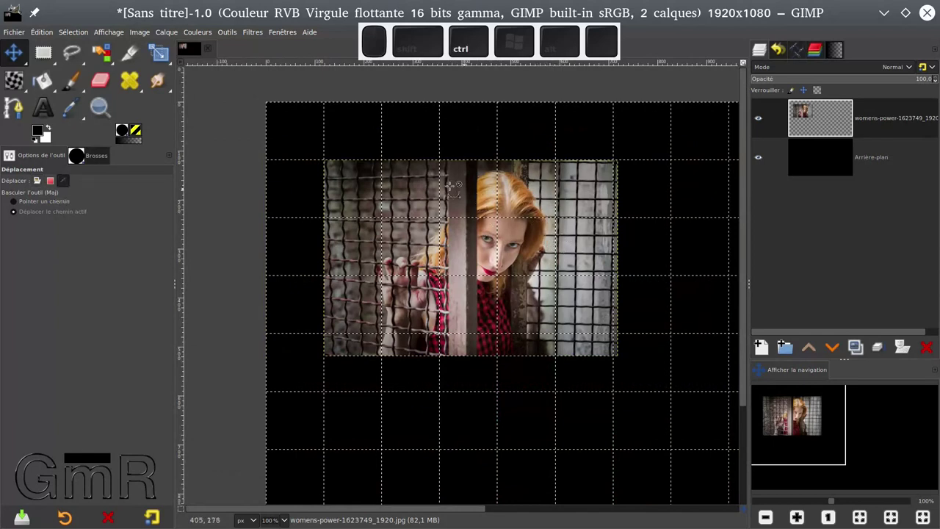
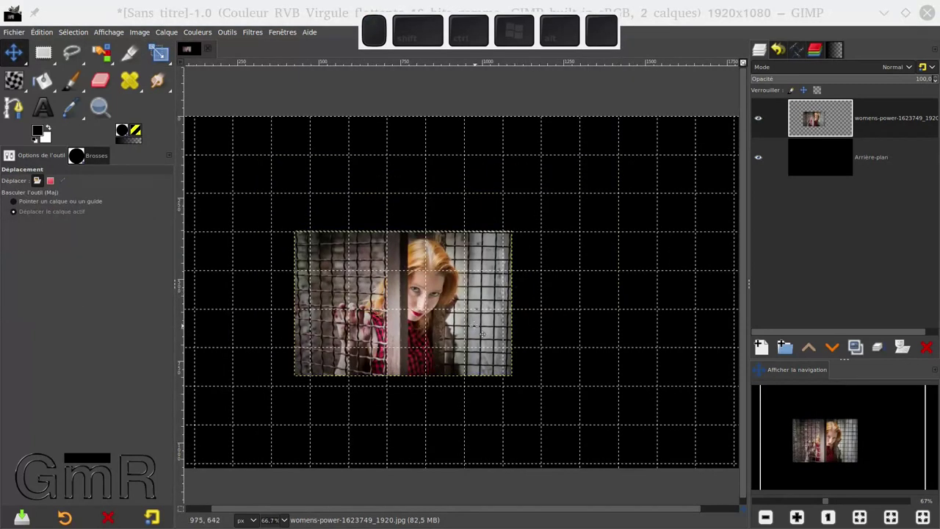
scroll("up", 3)
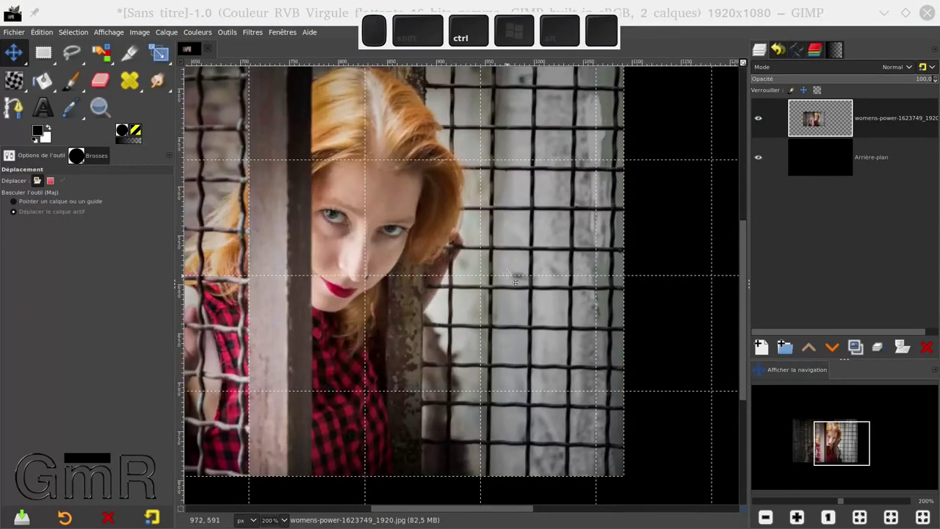
- Zoom in and line the enlarged photo's edges up with the grid lines left of centre
scroll("down", 3)
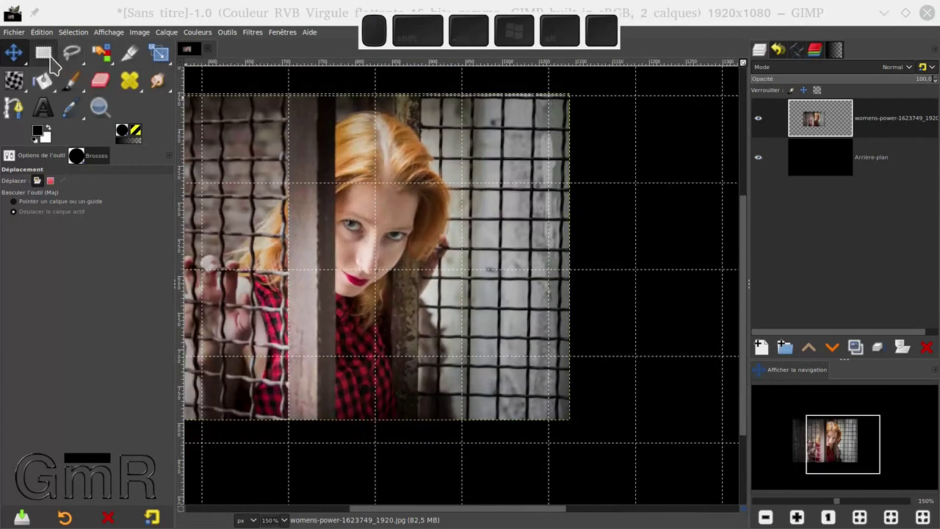
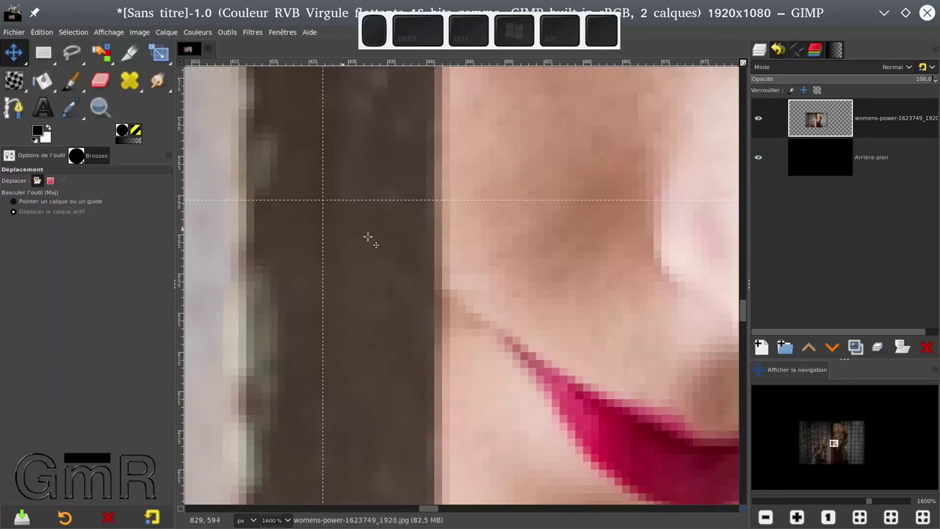
scroll("down", 3)
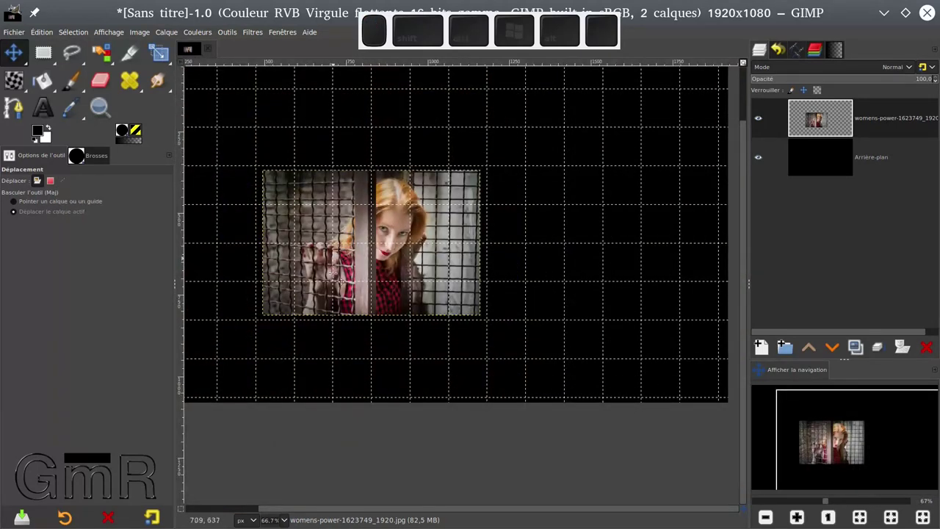
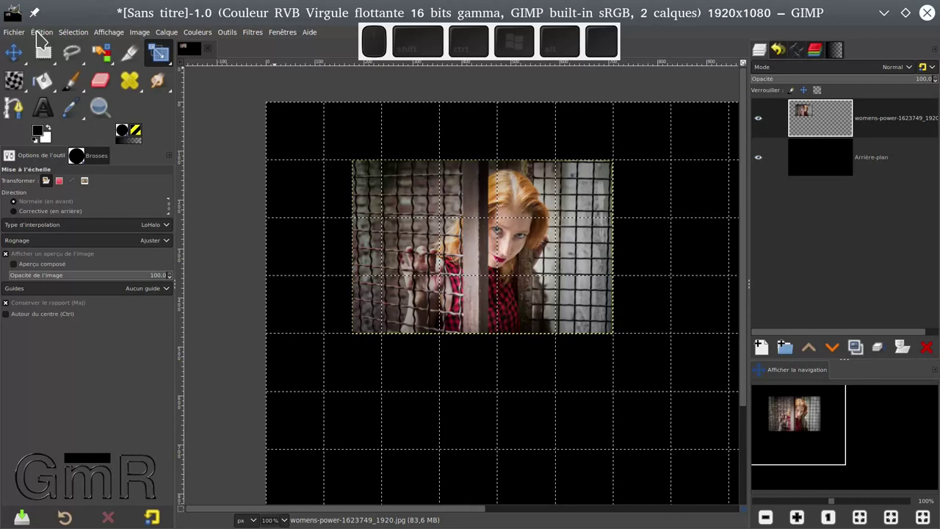
- Bring up the editing menu to reach the grid configuration settings
left_click(42, 36)
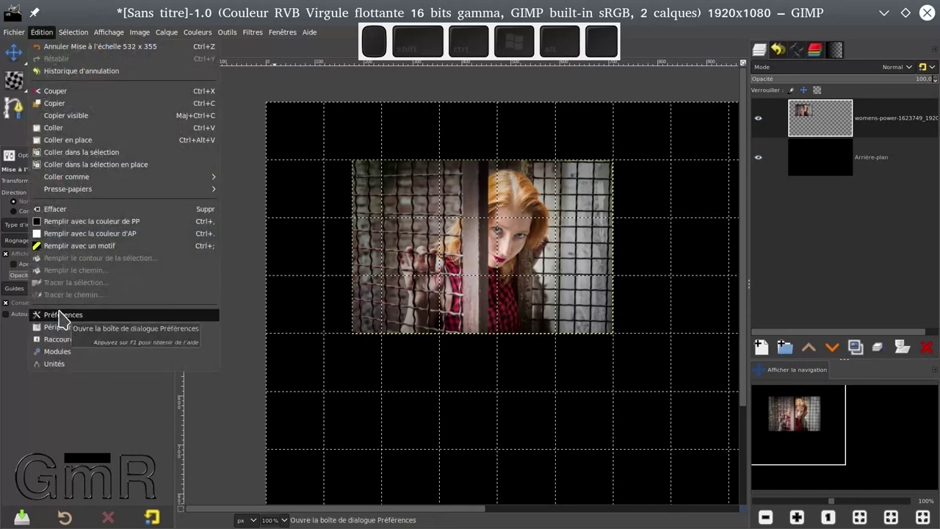
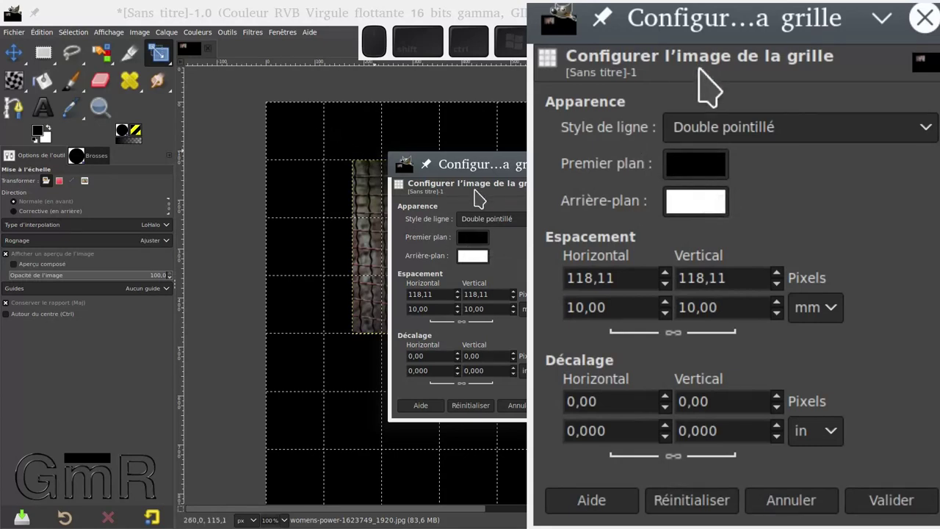
- Set the grid's line (foreground) colour to bright green in Configure Grid
middle_click(485, 247)
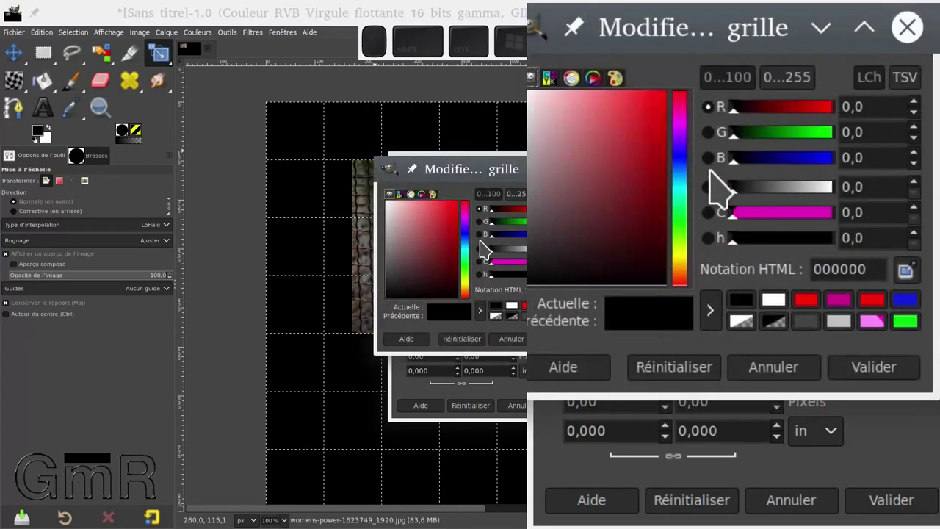
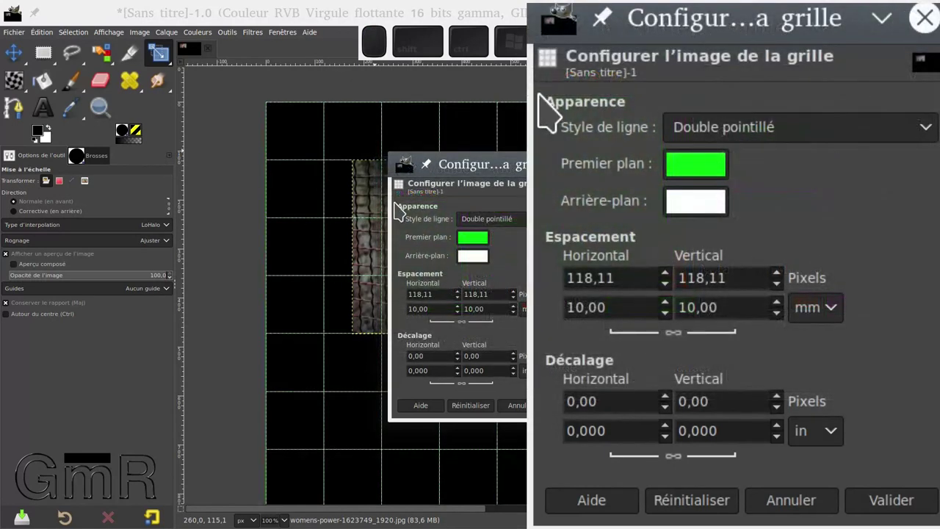
scroll("up", 3)
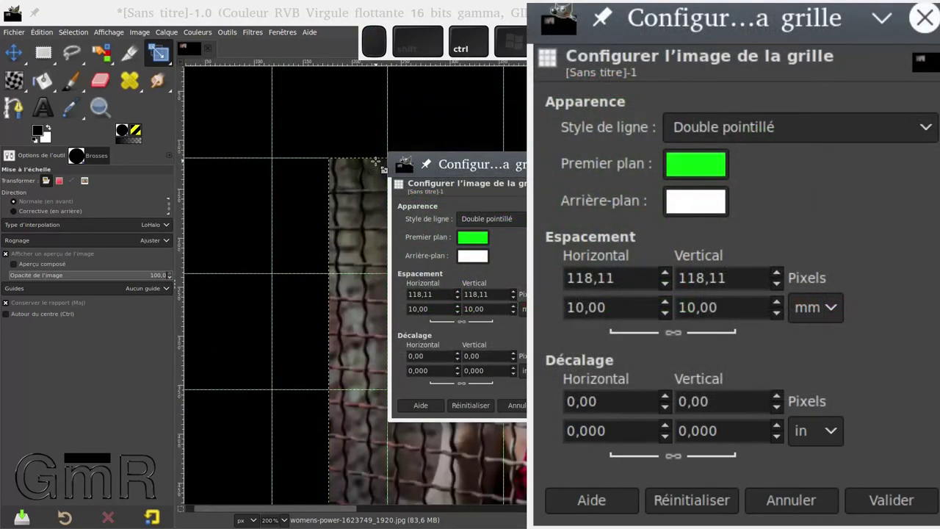
scroll("up", 3)
scroll("up", 3)
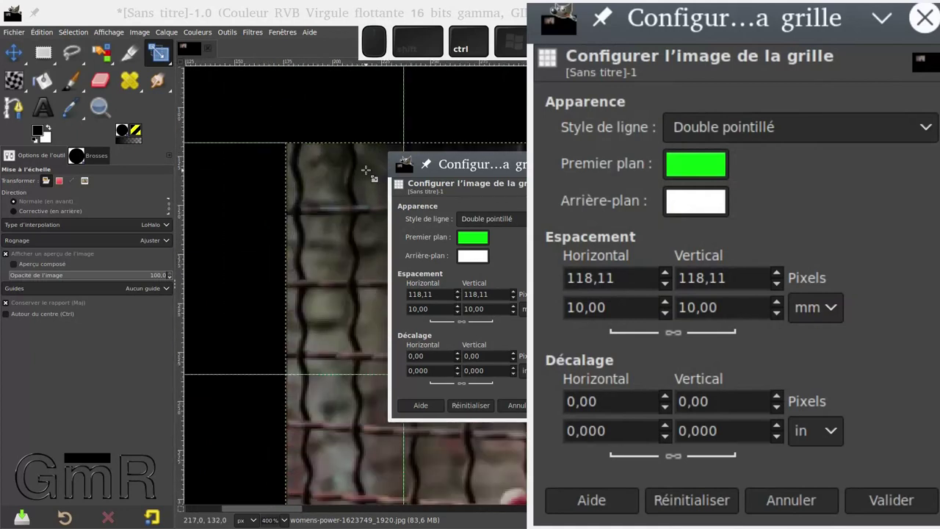
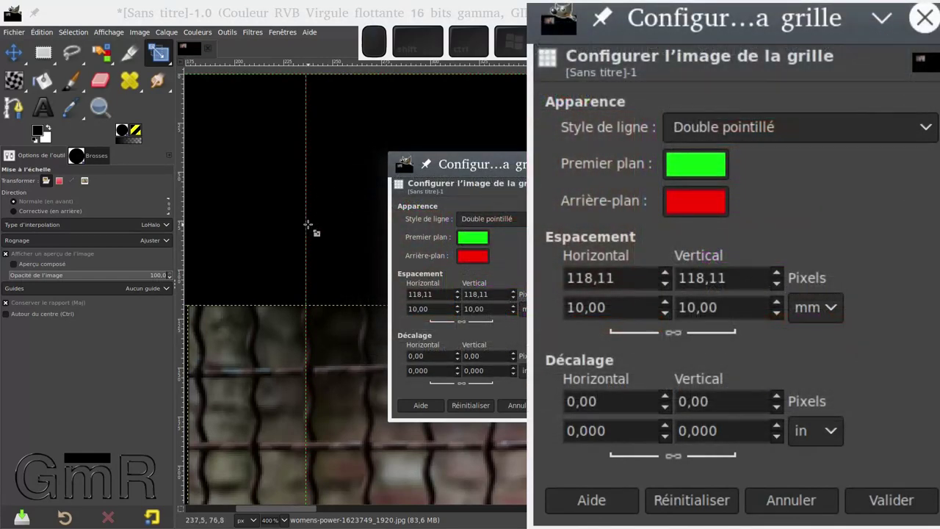
- Change the grid line style to intersection dots, keeping green/red colours at 10 mm
scroll("up", 3)
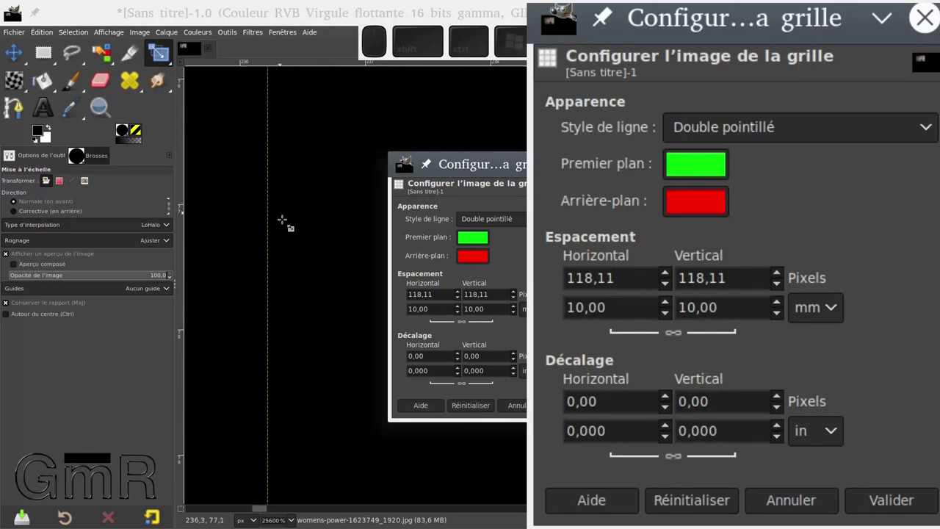
scroll("down", 3)
scroll("down", 3)
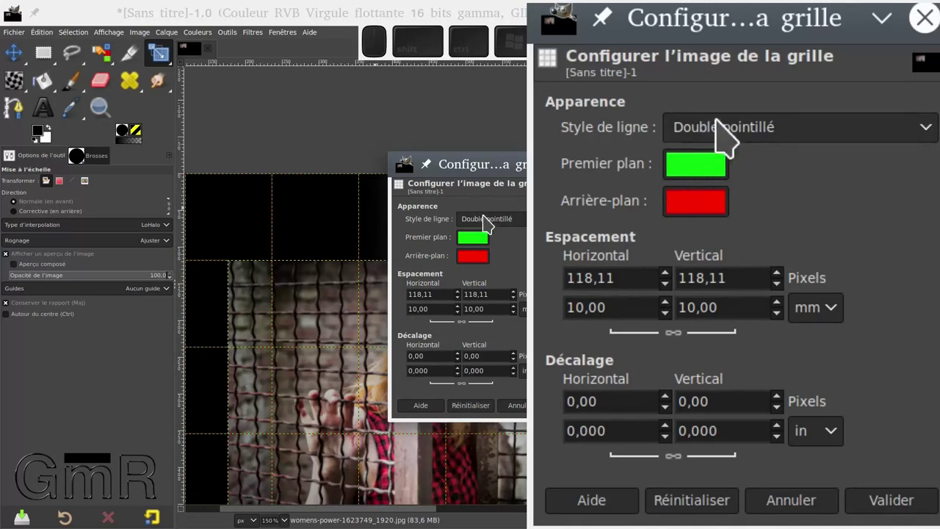
left_click_drag(518, 222, 516, 186)
left_click(515, 186)
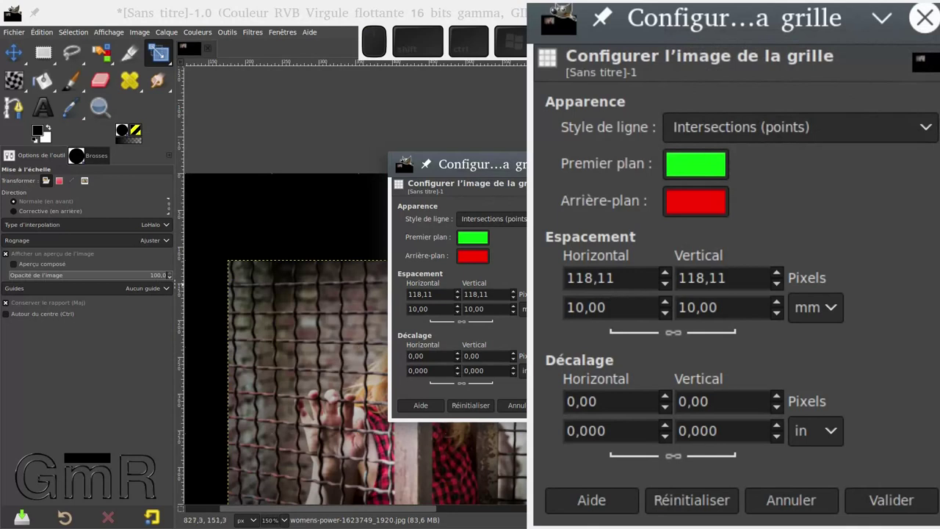
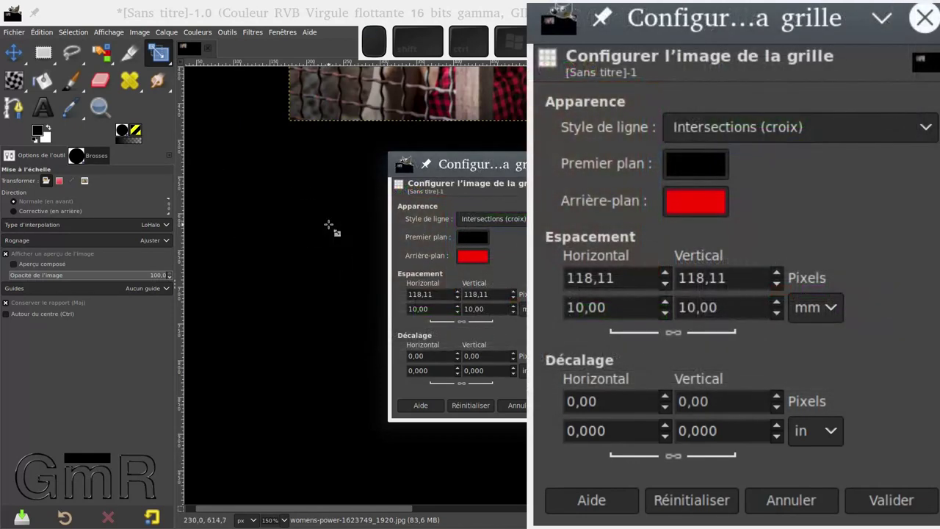
- Pick a new grid foreground colour and switch the line style to dashed lines
left_click(473, 240)
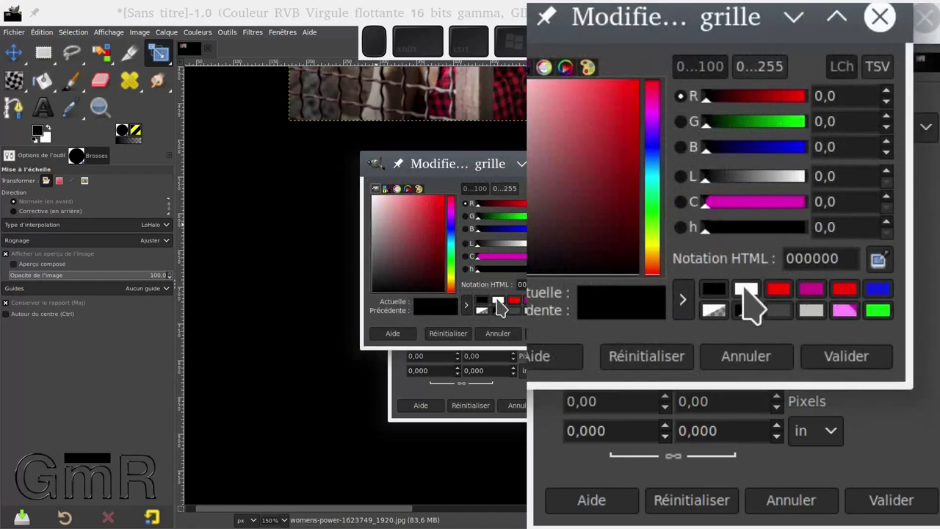
left_click(504, 306)
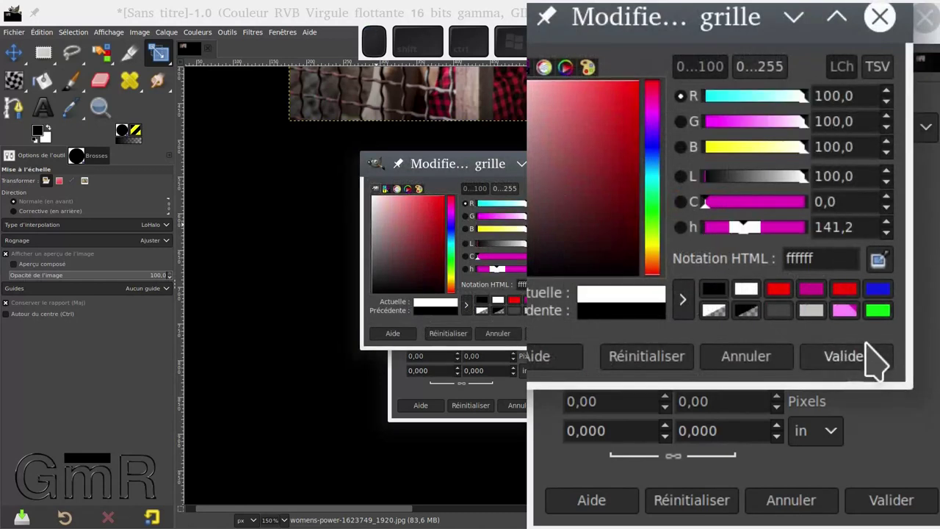
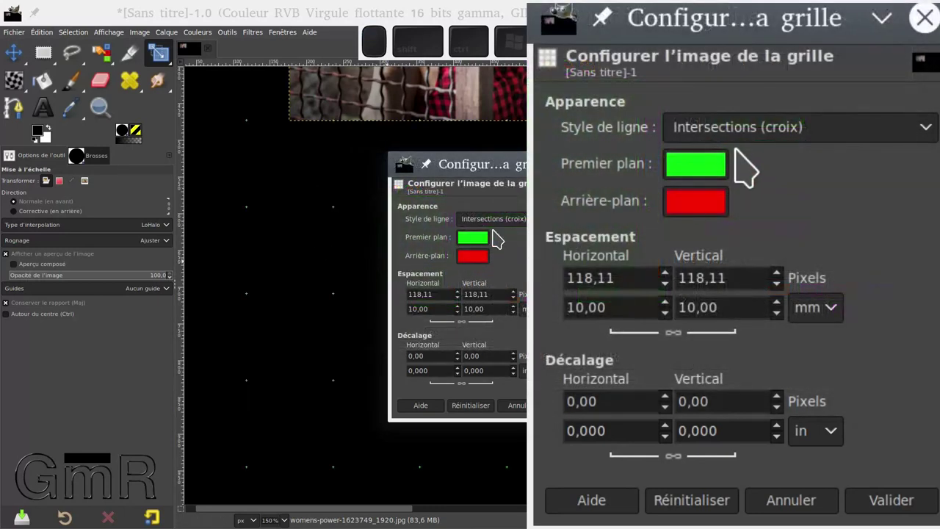
left_click(504, 225)
left_click(489, 243)
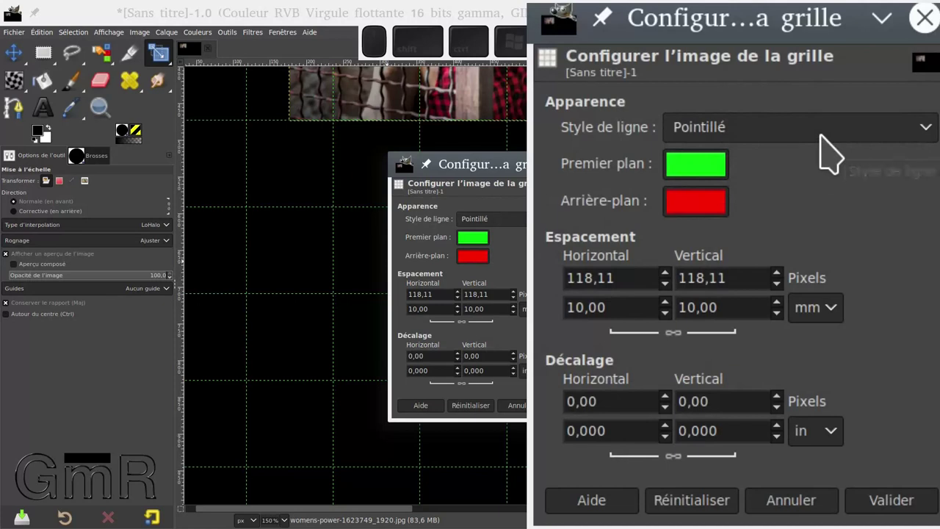
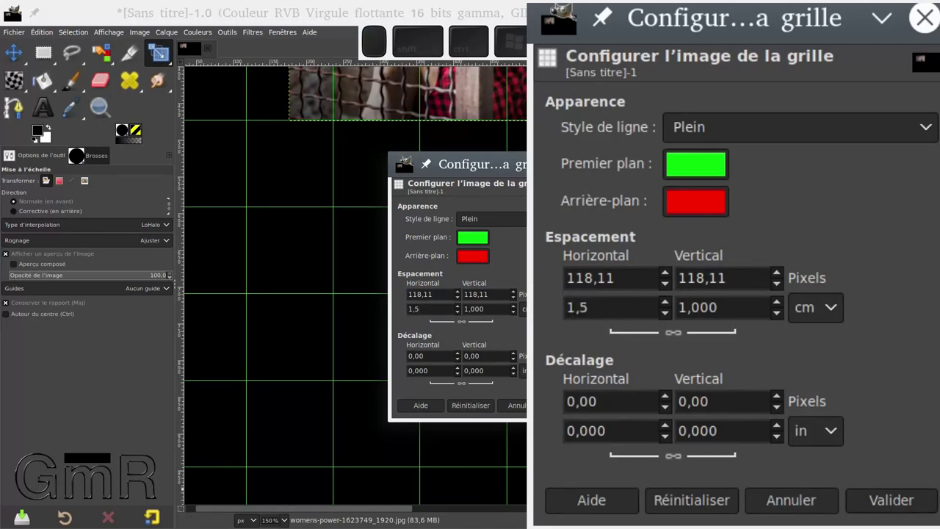
- Unlink the spacing chain and set grid spacing to 1.5 cm horizontal, 2 cm vertical, then validate
left_click(733, 301)
middle_click(733, 301)
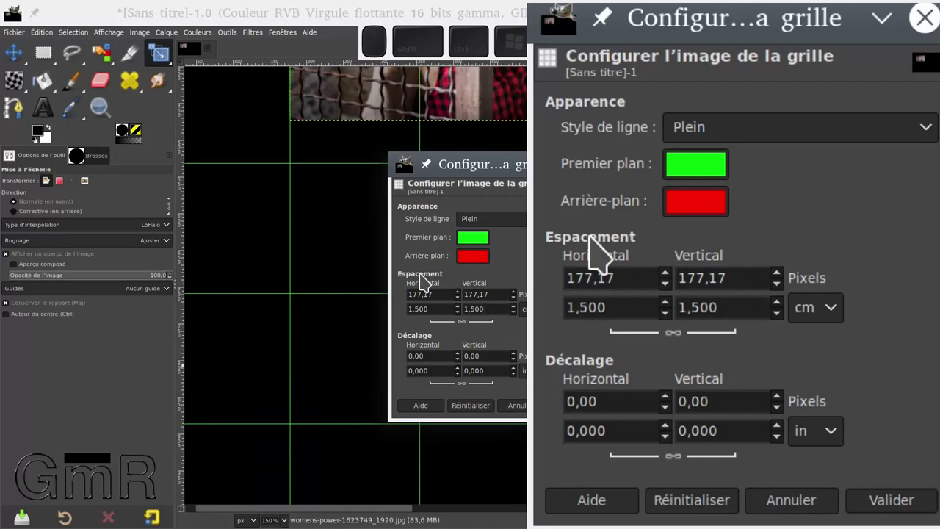
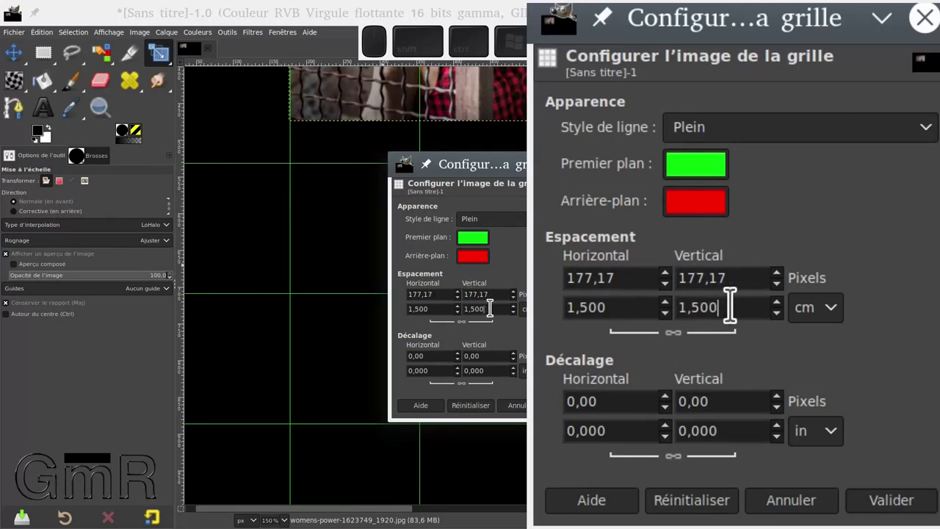
left_click(489, 307)
left_click(471, 328)
left_click(729, 304)
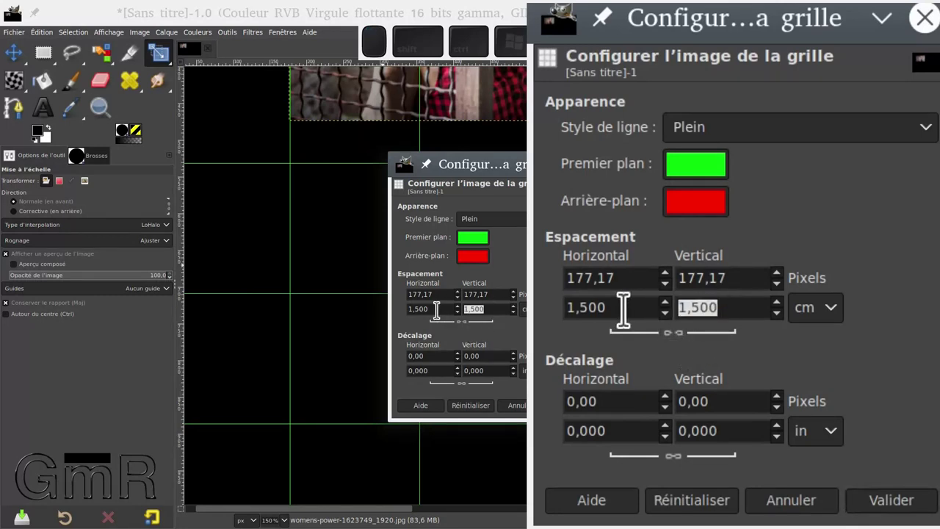
left_click(643, 297)
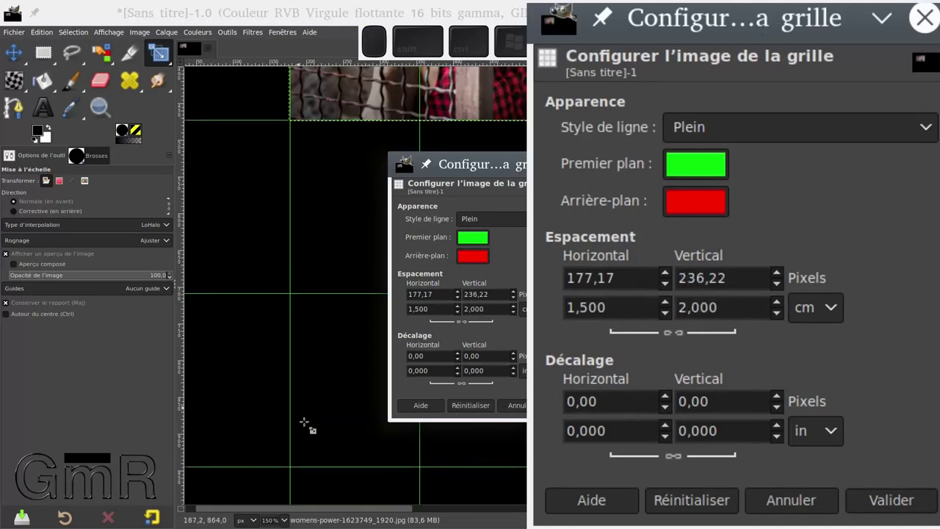
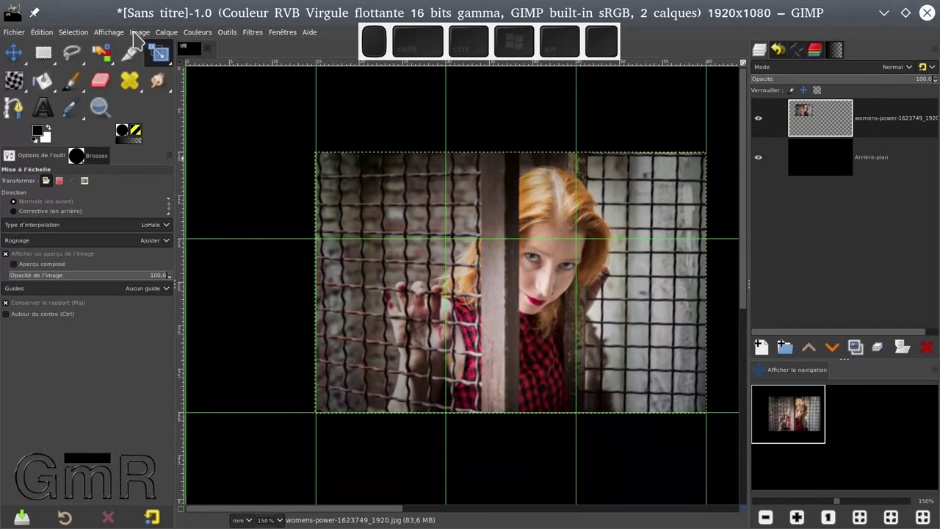
- Reopen Configurer la grille and set the horizontal offset to 5 mm
left_click(139, 38)
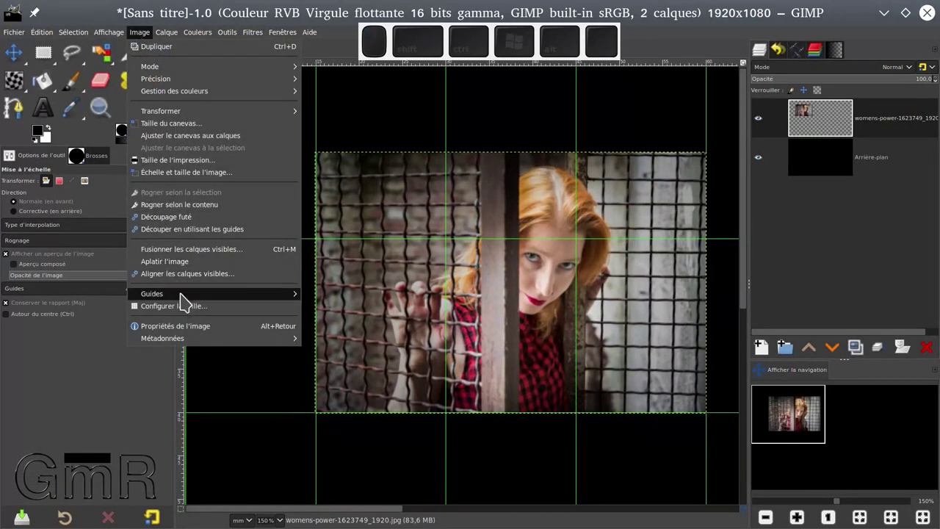
left_click(190, 313)
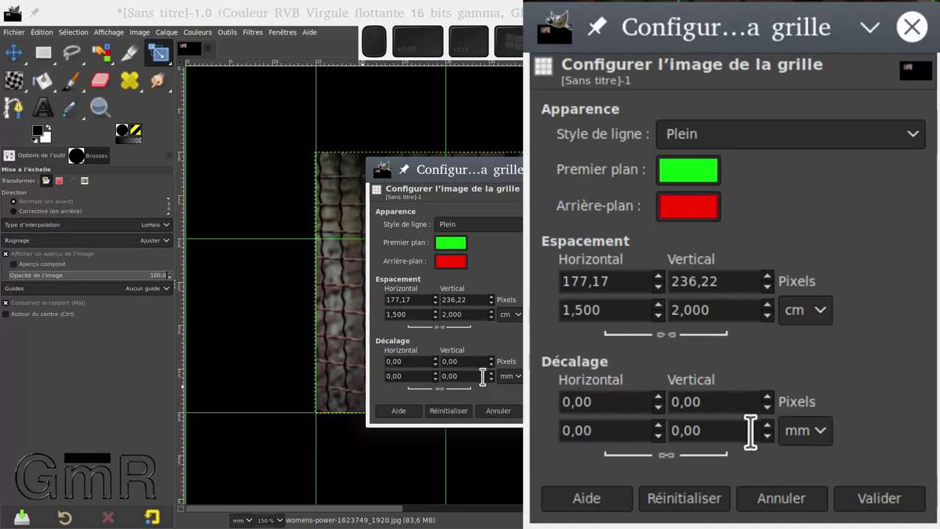
scroll("up", 3)
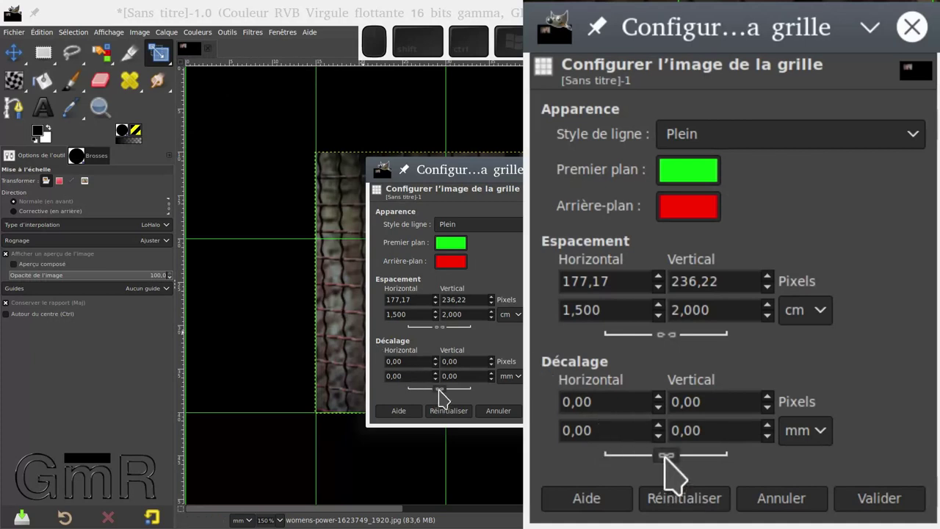
left_click(445, 395)
left_click(445, 395)
left_click(412, 373)
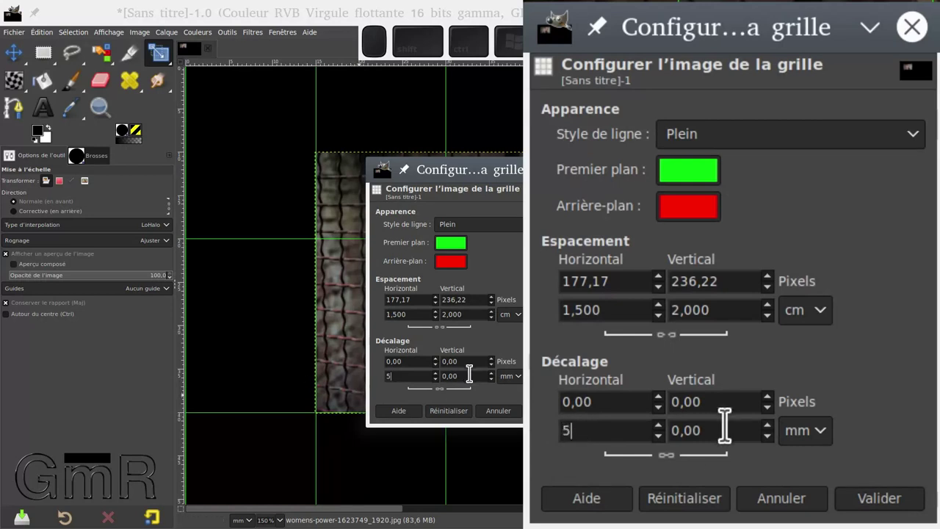
left_click(469, 371)
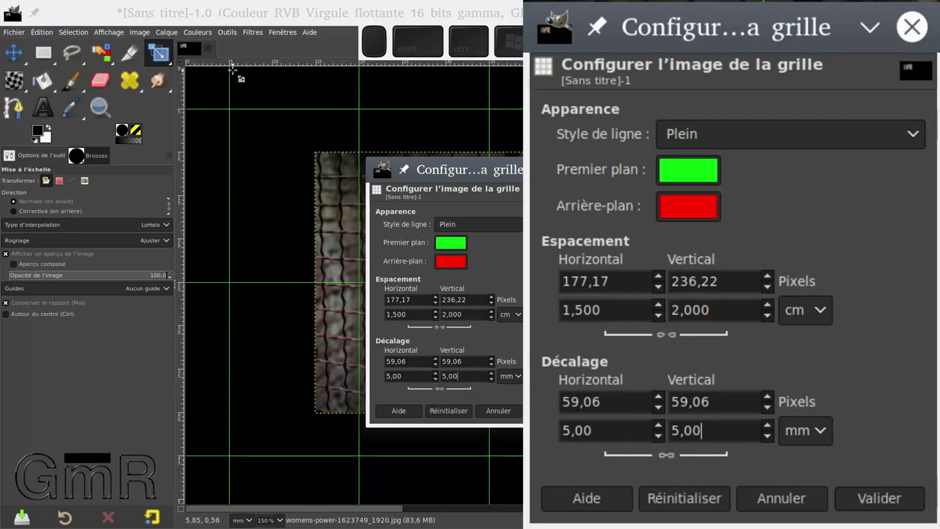
- Unlink the offsets, set the vertical offset to 12 mm and zoom in to 1600%
left_click(444, 394)
left_click(677, 417)
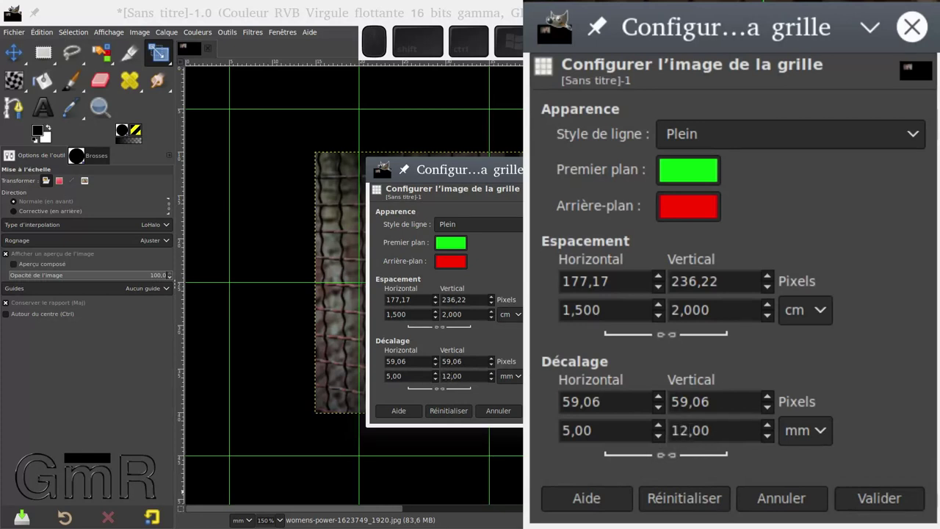
middle_click(606, 423)
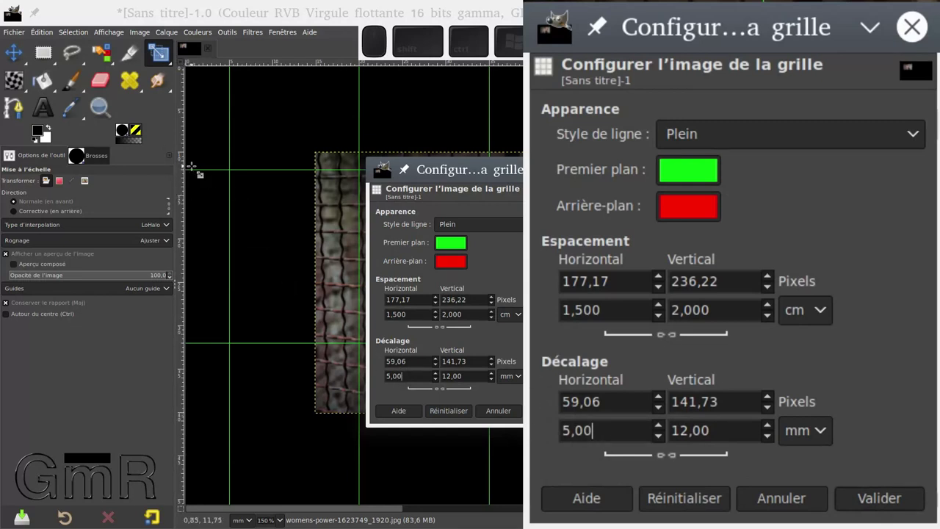
scroll("up", 3)
scroll("up", 3)
scroll("up", 3)
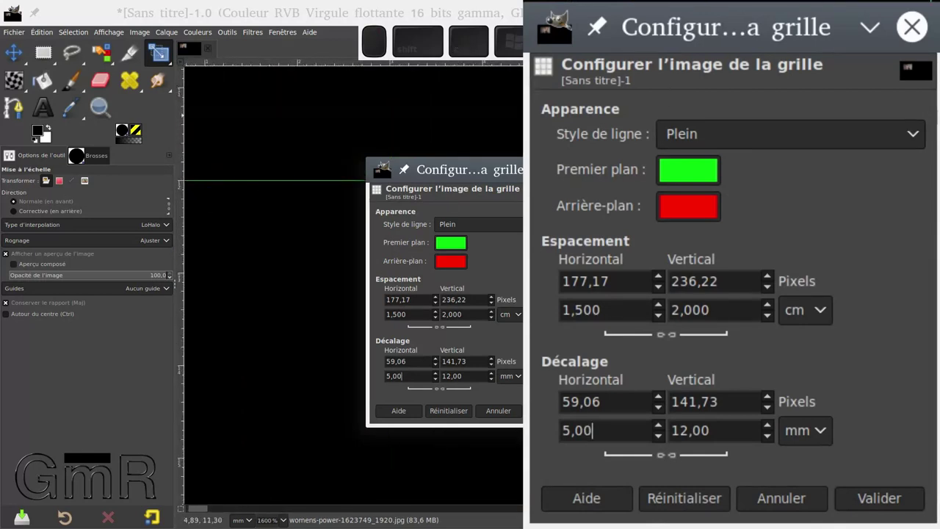